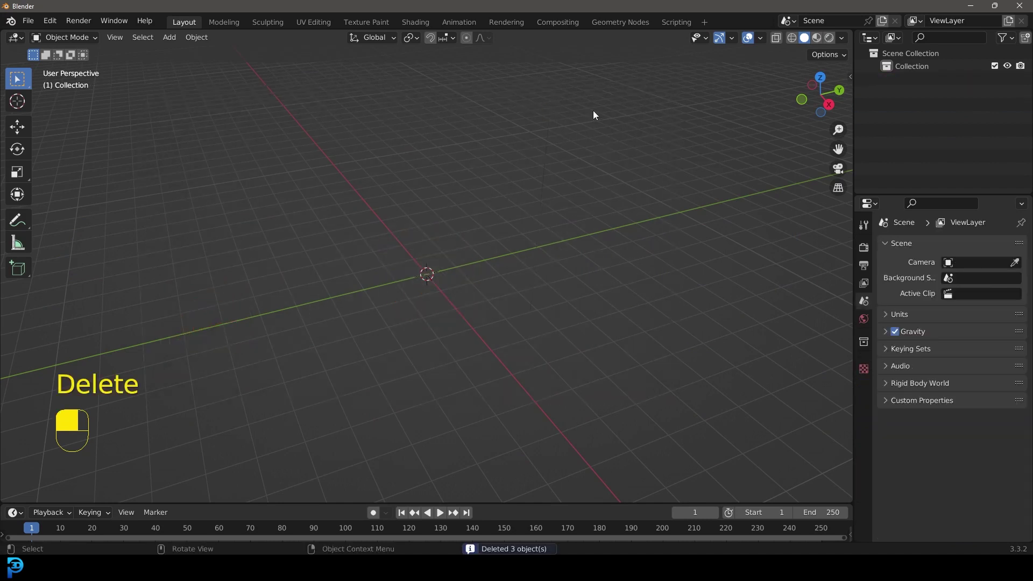
Step: Add a plane mesh to the empty scene as the floor base
key("shift+a")
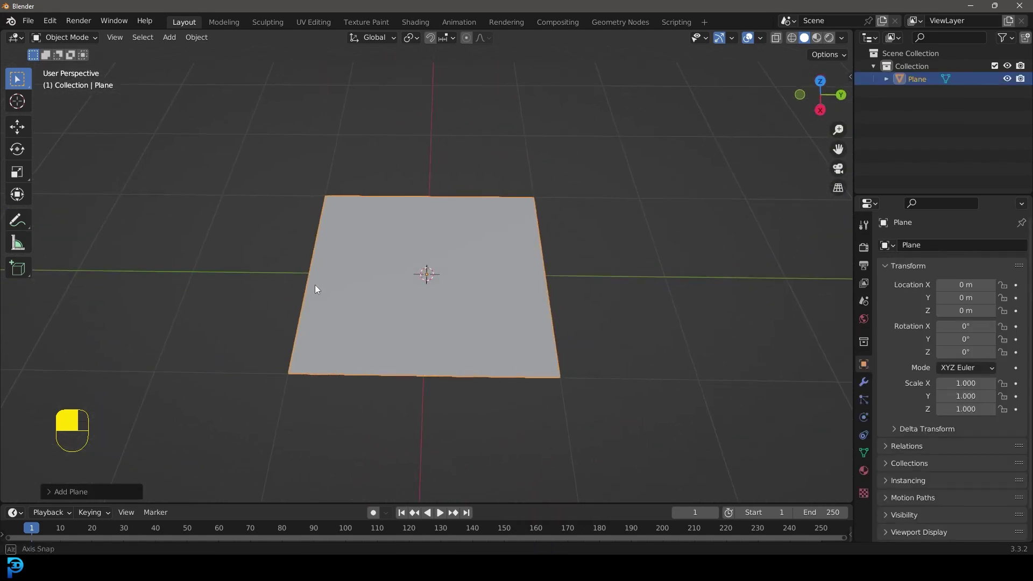
Step: Enter Edit Mode and box-select all faces of the subdivided grid
key("Tab")
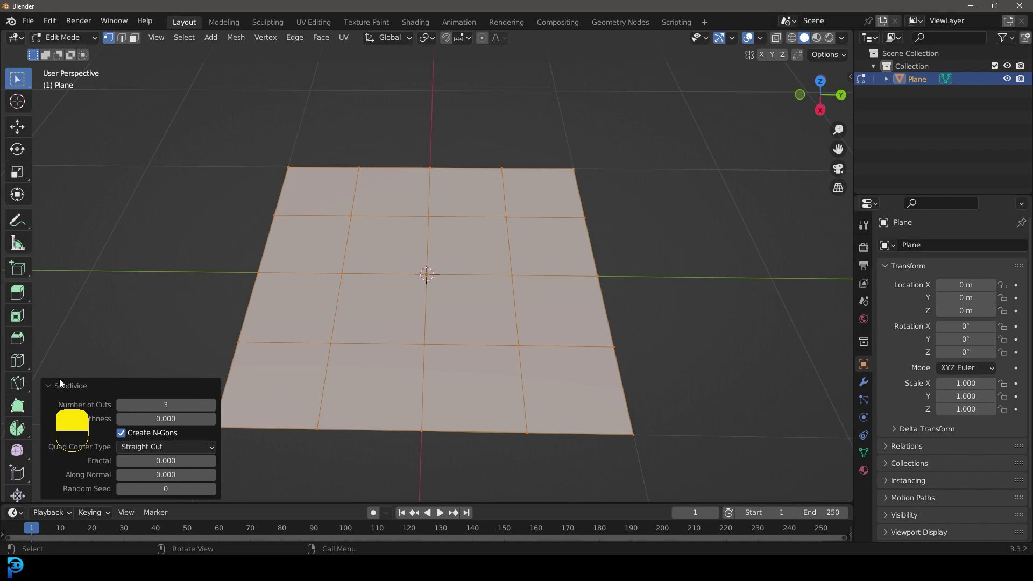
left_click_drag(53, 388, 128, 42)
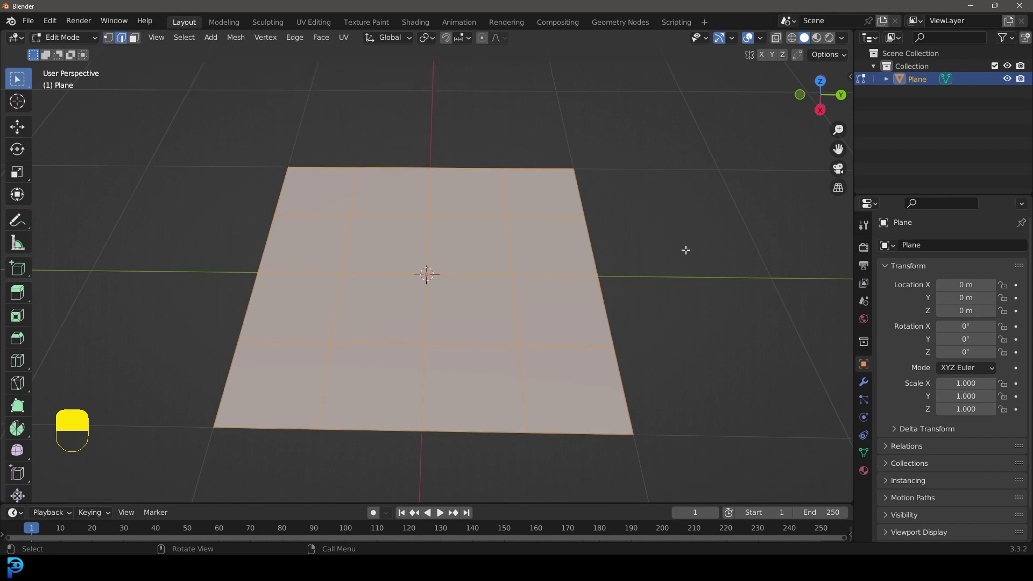
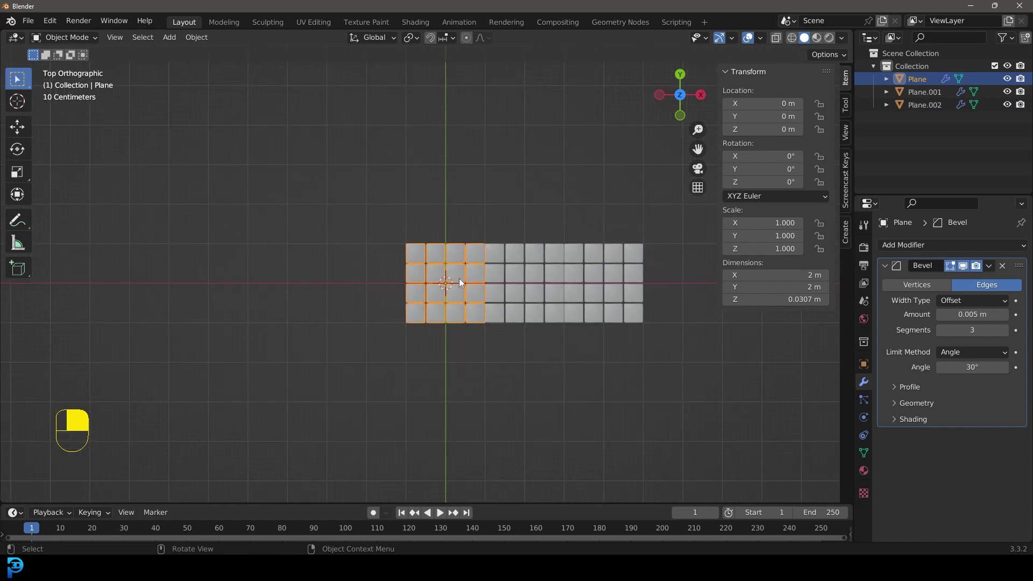
Step: Duplicate floor panels to -2 m and -4 m on X, making five panels in a row
key("g")
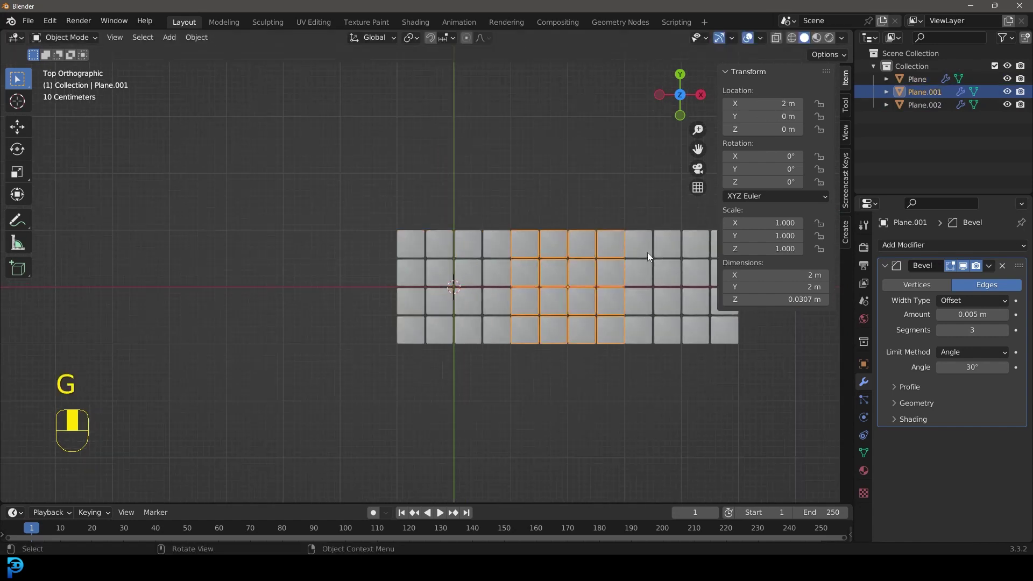
left_click_drag(396, 272, 426, 284)
key("shift+d")
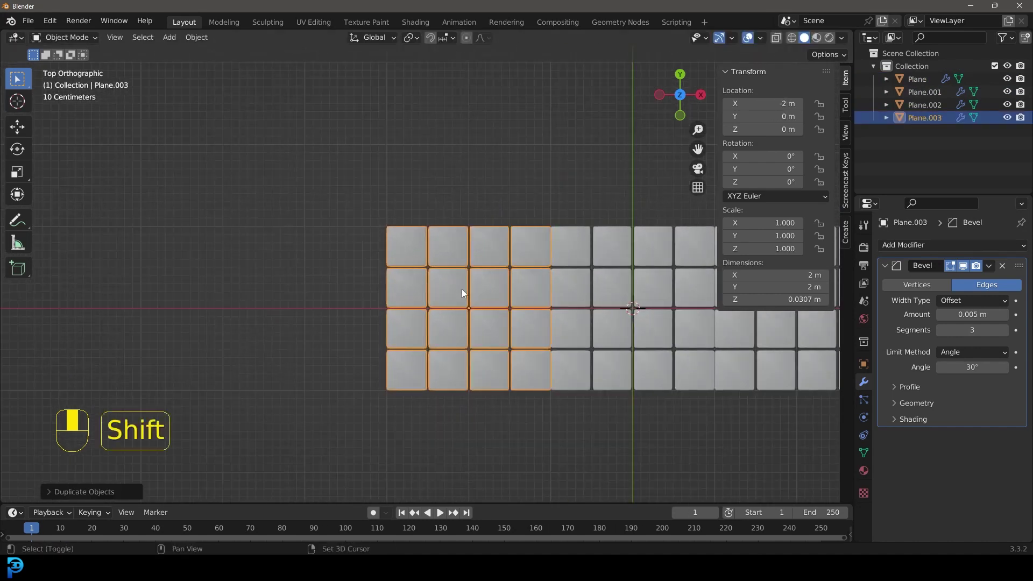
key("shift+d")
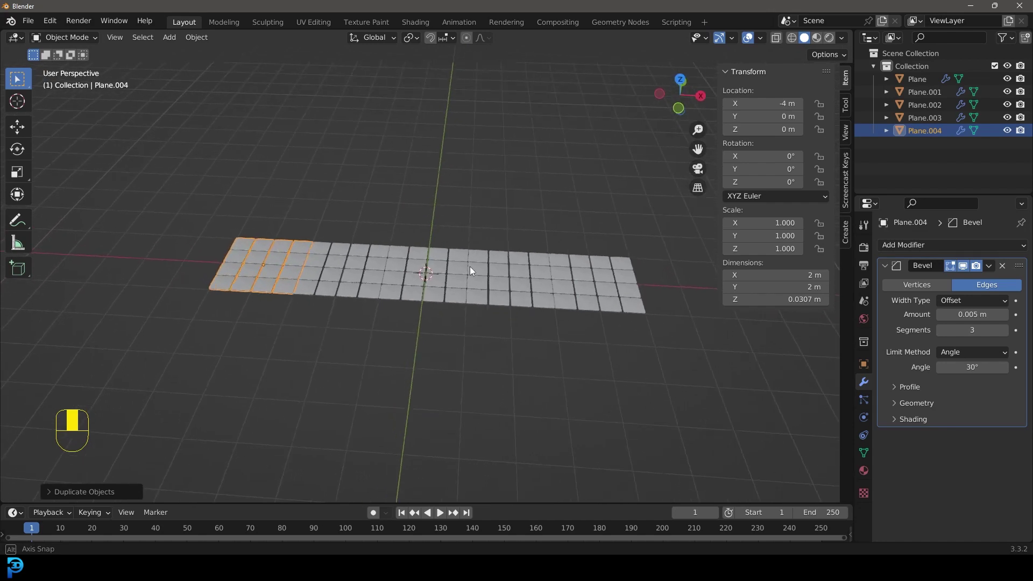
key("n")
key("alt+a")
Step: Add a cube, scale it to 0.5 for a one-metre block, and show its transform values
middle_click(458, 254)
key("shift+a")
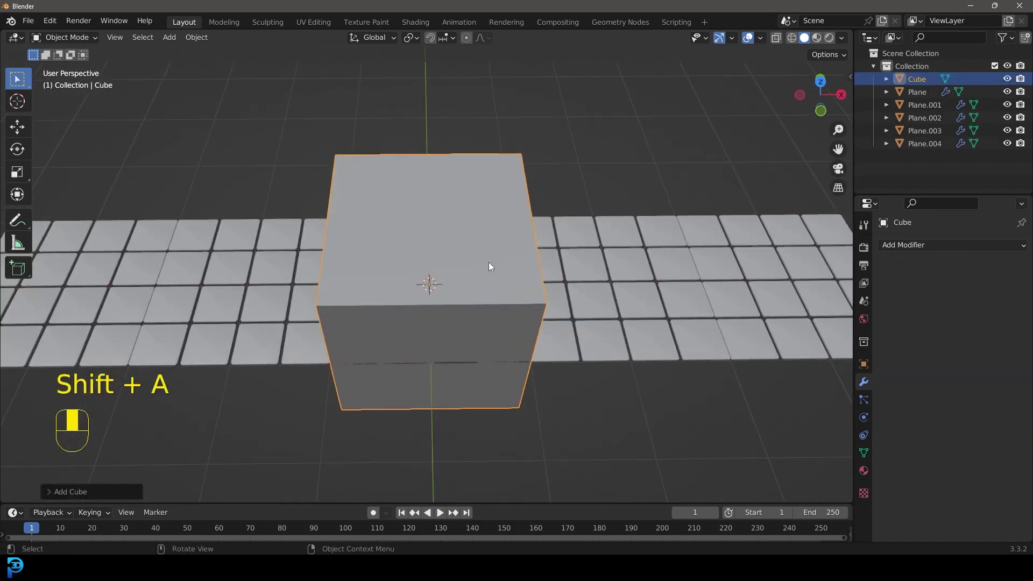
key("s")
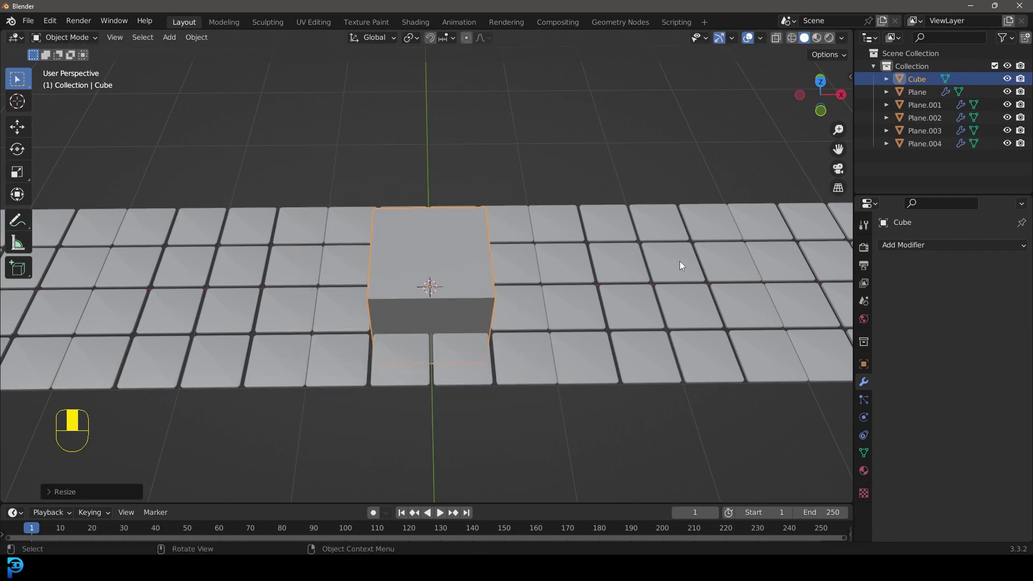
key("n")
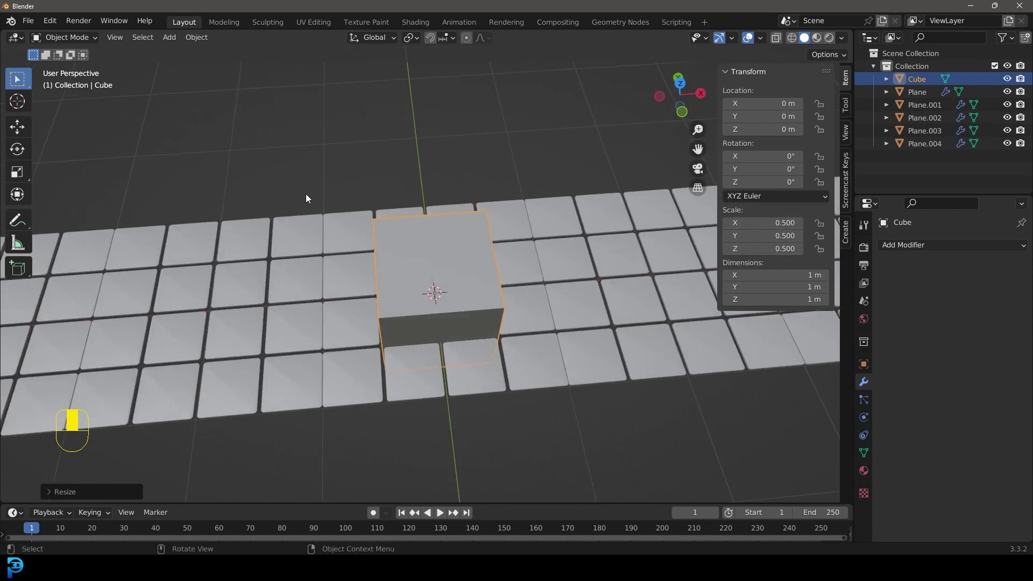
Step: From top view, move the cube to X -0.5 m, Y 0.5 m over a block of tiles
key("KP_7")
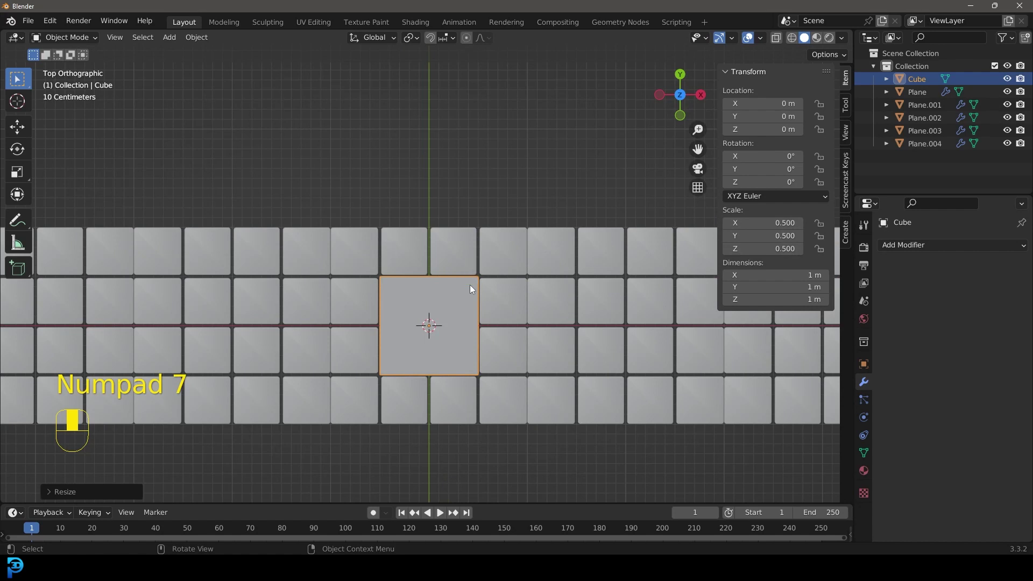
left_click_drag(459, 320, 546, 369)
key("g")
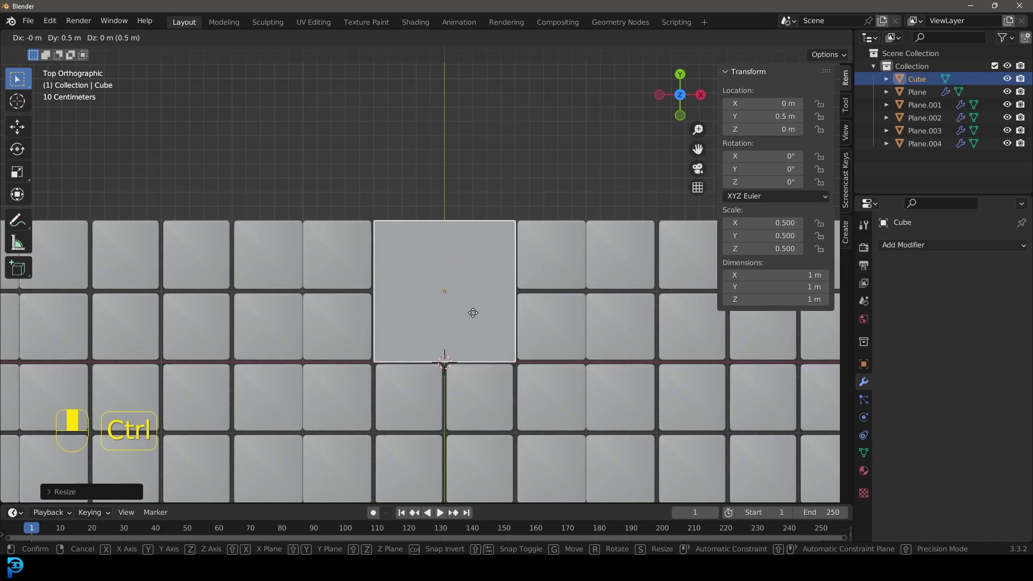
key("g")
middle_click(445, 164)
key("KP_7")
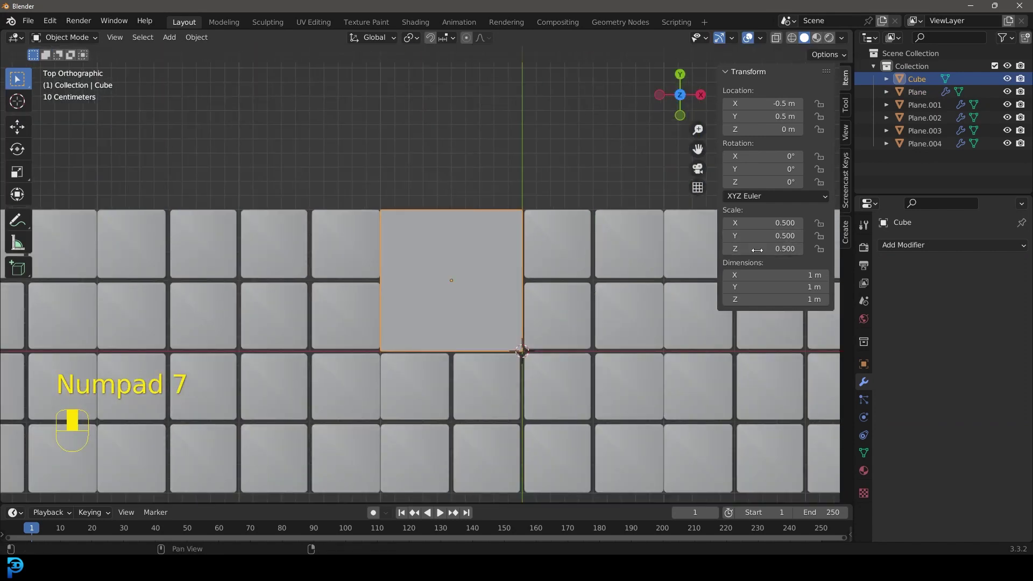
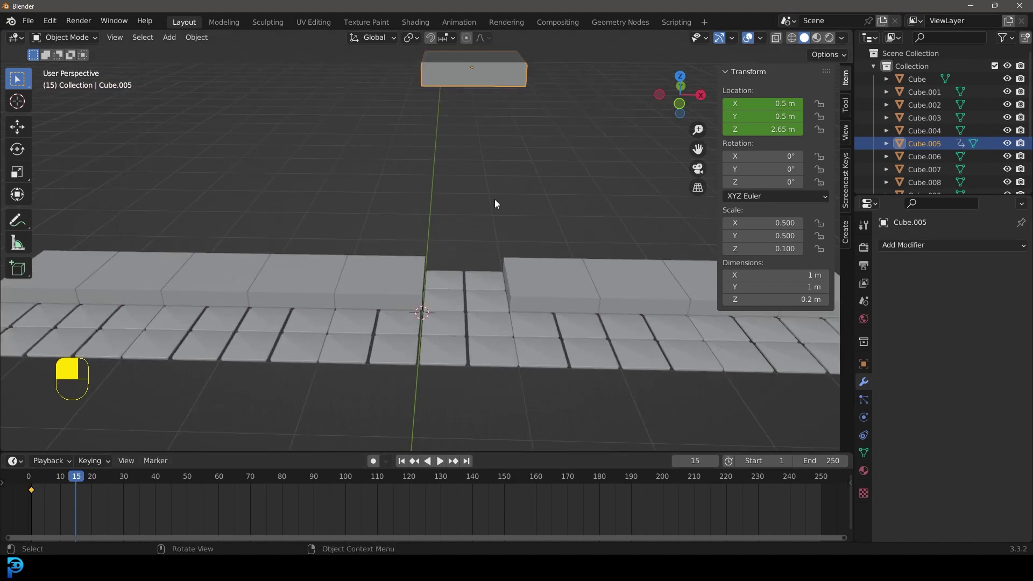
Step: From front view, keyframe the flat cube raised then lowered onto the belt along Z
key("g")
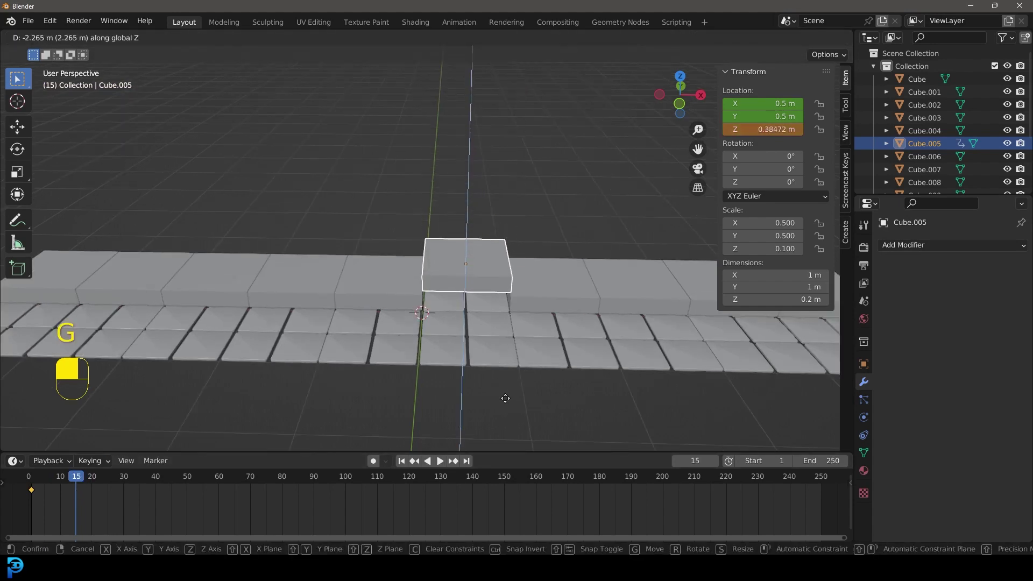
middle_click(492, 228)
key("KP_1")
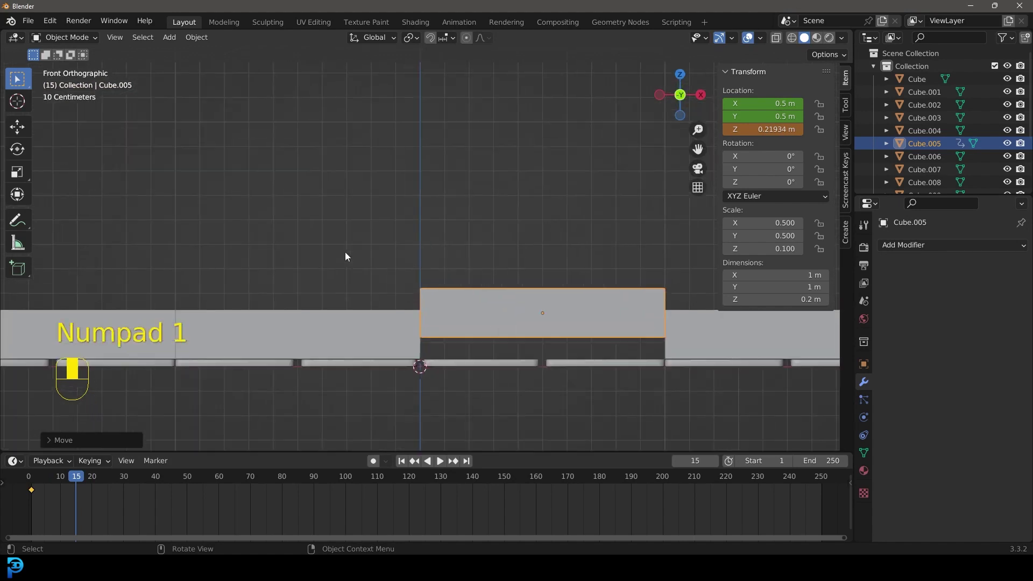
left_click_drag(489, 285, 515, 356)
key("g")
key("g")
key("i")
key("g")
left_click_drag(515, 357, 509, 243)
key("i")
Step: Set the animation end to 50 frames and preview playback from the start frame
left_click_drag(509, 243, 77, 491)
left_click_drag(78, 491, 460, 155)
key("shift+d")
key("space")
key("shift+space")
key("shift+Left")
key("space")
Step: Add an Empty, parent the belt objects to it, and start moving it along X
key("shift+a")
key("a")
left_click_drag(461, 155, 511, 287)
key("g")
key("ctrl+p")
key("g")
Step: Slide the Empty 2.1 m along X, keyframe it, and play the belt animation
left_click_drag(512, 288, 316, 232)
key("KP_7")
key("g")
left_click_drag(315, 232, 546, 277)
key("space")
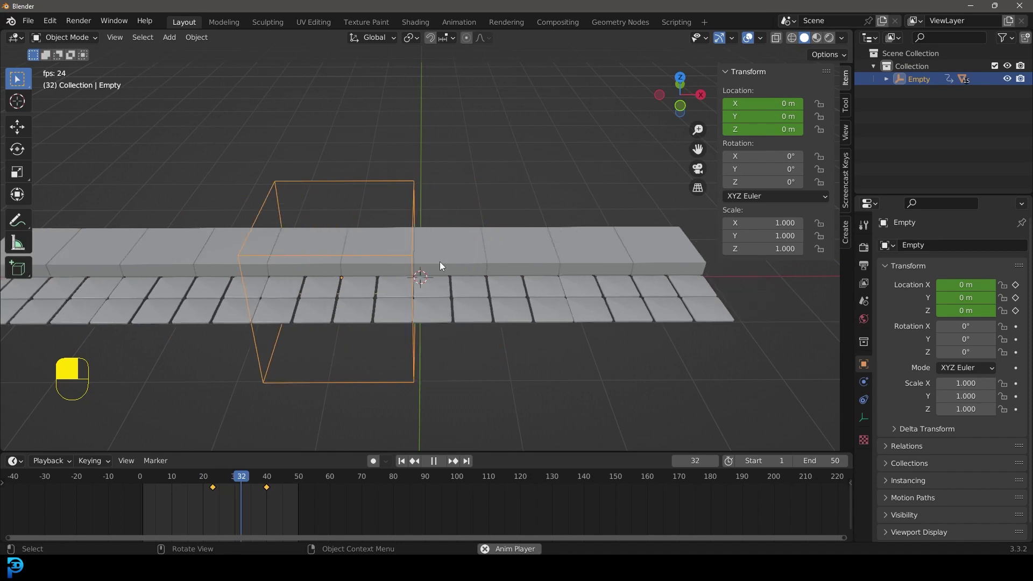
Step: Stop the animation playback with the playhead on frame 40
key("space")
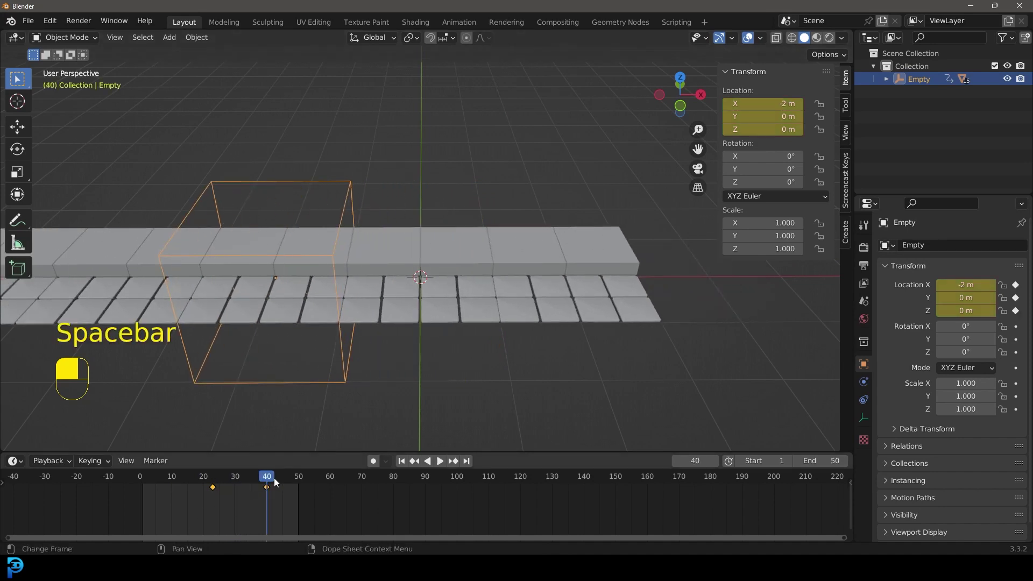
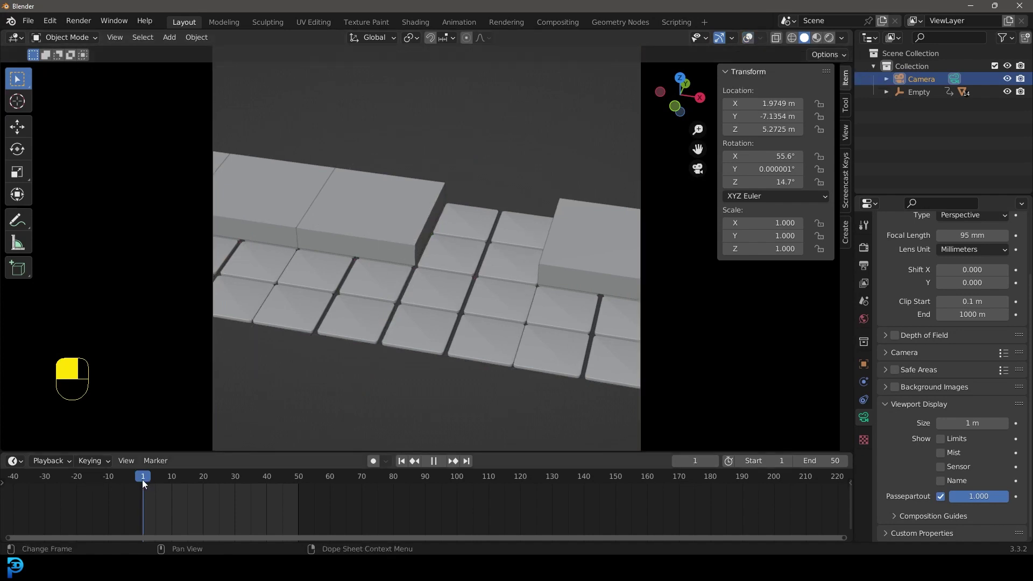
Step: Leave the camera view and stop playback, returning to the start frame
key("space")
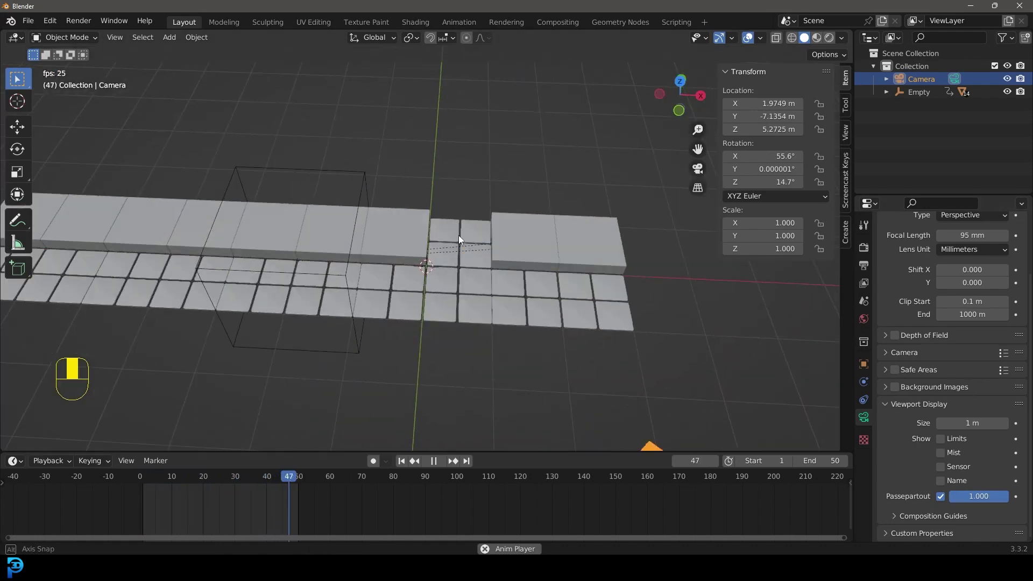
key("space")
Step: Add a floor plane, move it along X and extrude it into a 10-by-2 m slab
left_click_drag(462, 243, 481, 211)
key("shift+a")
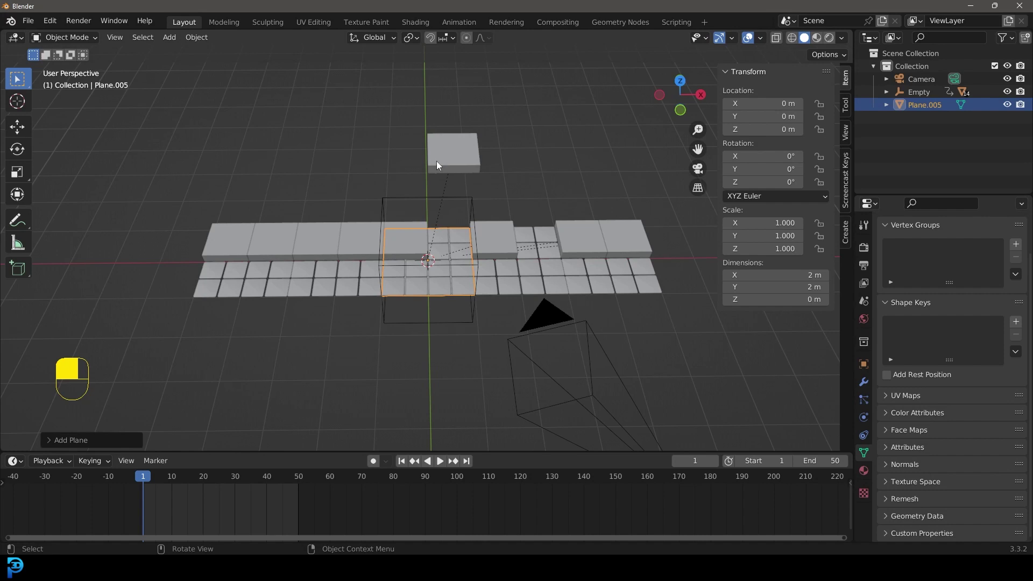
key("g")
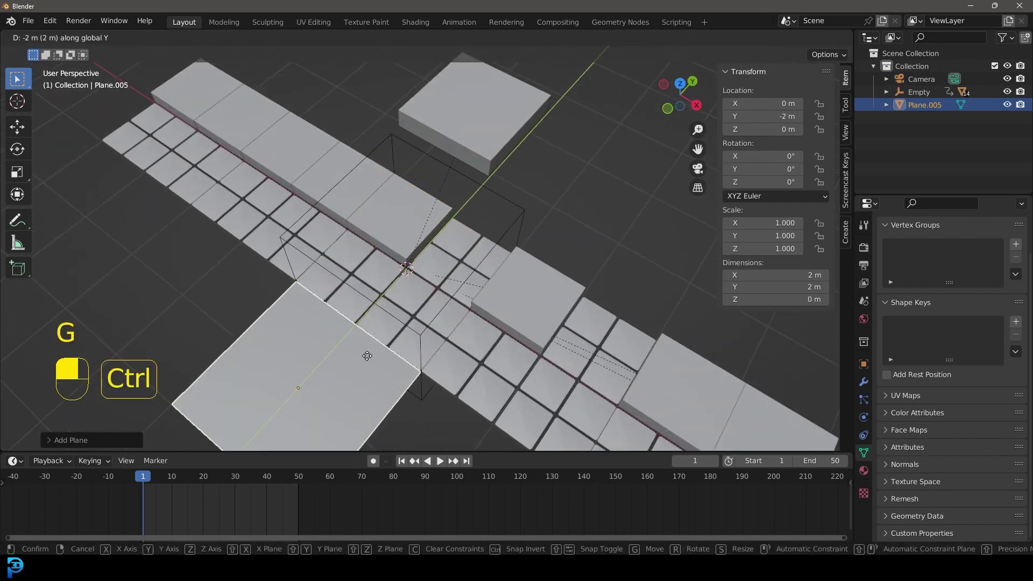
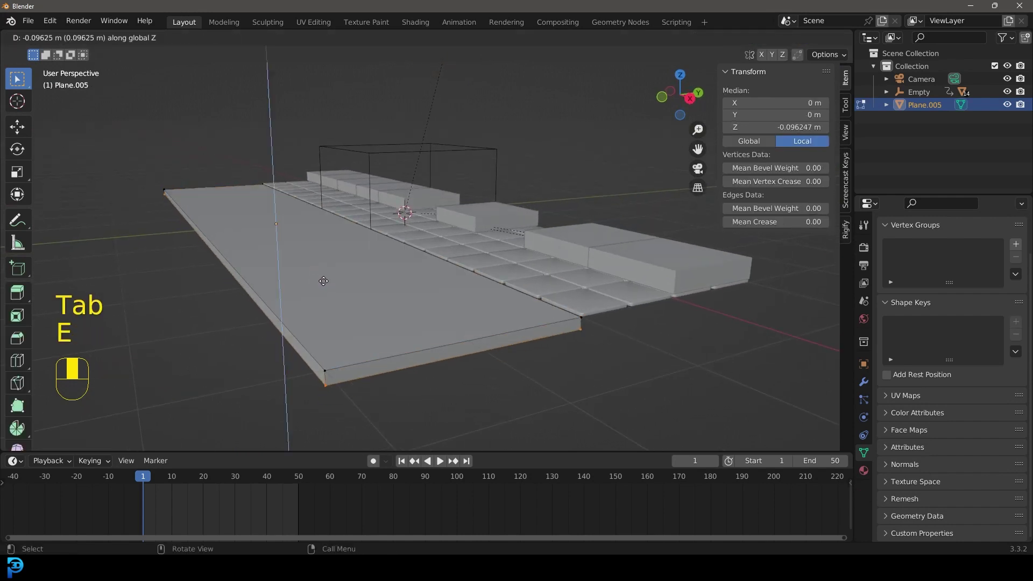
key("x")
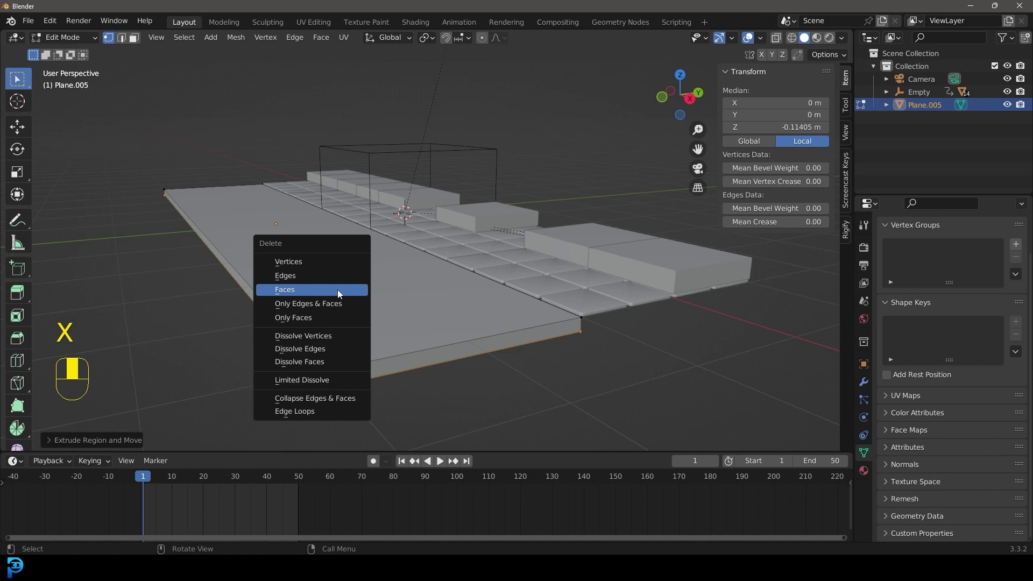
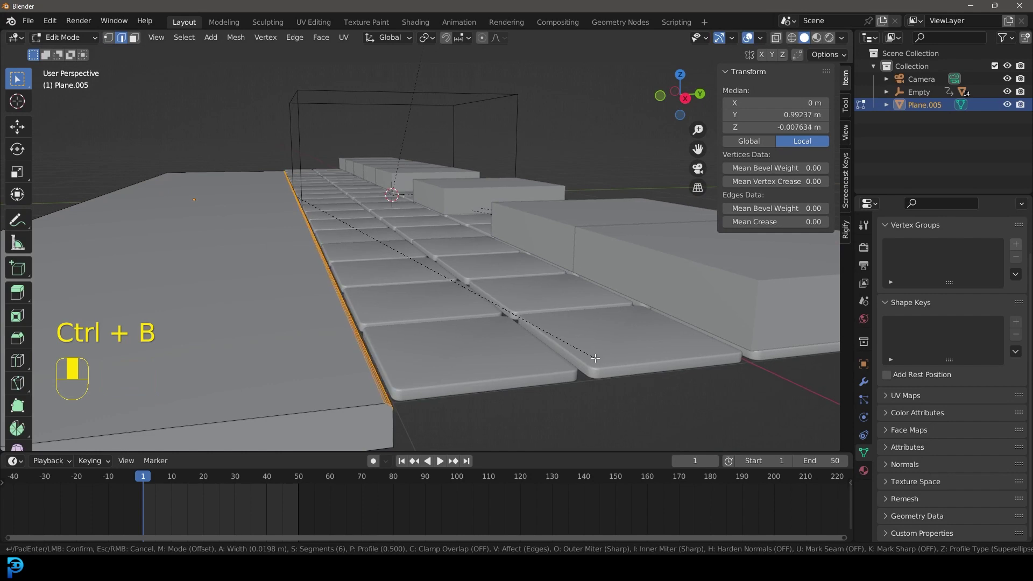
Step: Bevel the slab's edges softly and return to top view to place the copy
key("Tab")
left_click_drag(359, 256, 376, 247)
key("KP_7")
Step: Rotate the long slab 180 degrees about Z and nudge it up to about 0.018 m
key("shift+d")
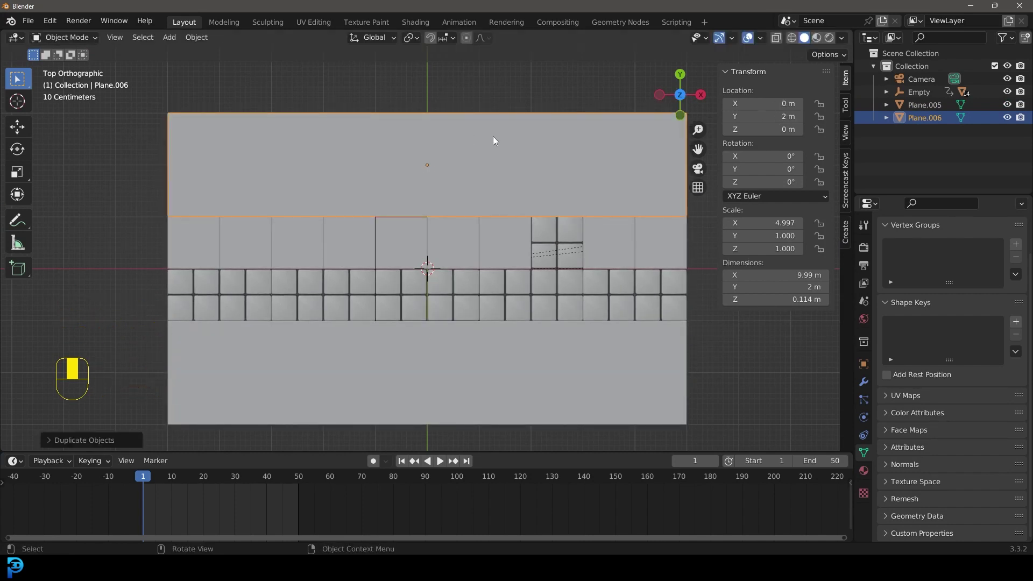
key("r")
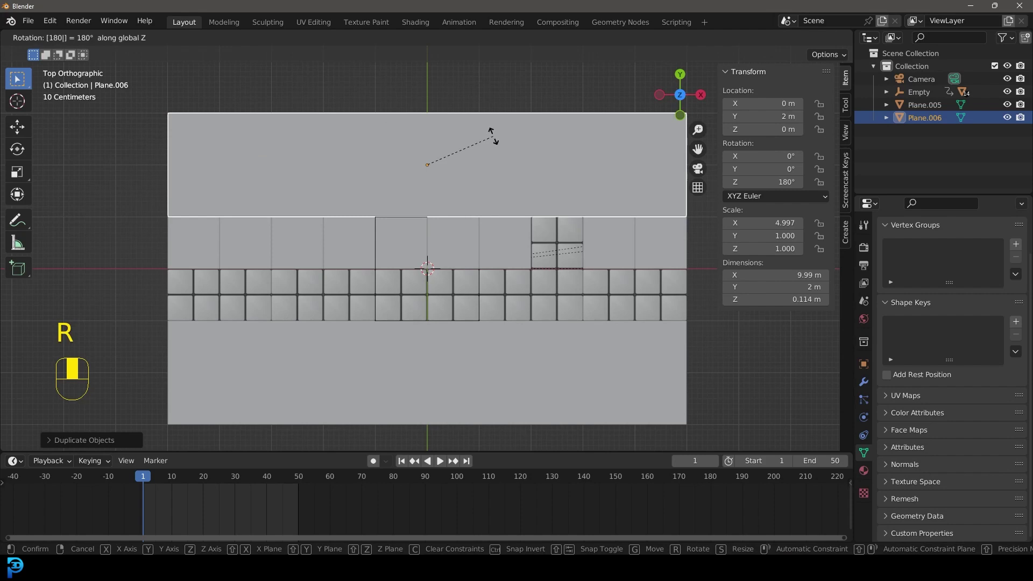
left_click_drag(482, 319, 402, 258)
key("alt+a")
key("g")
Step: Switch to the camera view and play the animation to check the scene
key("KP_0")
key("alt+a")
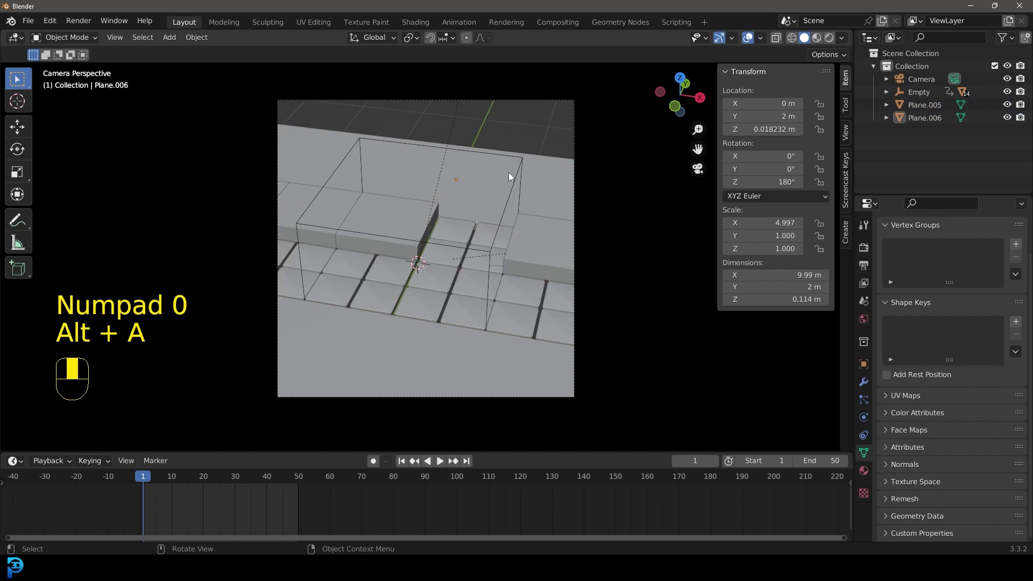
key("space")
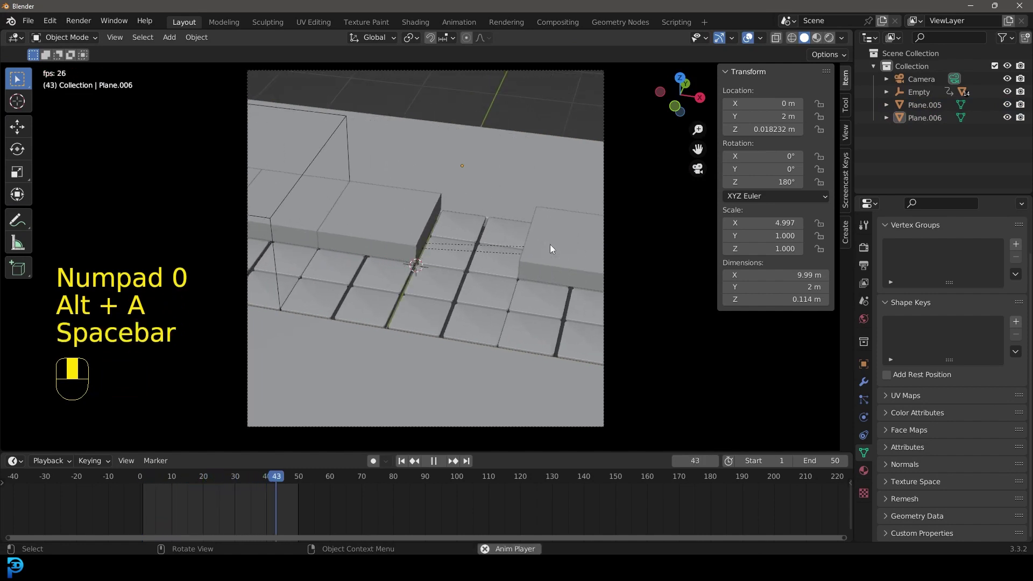
Step: Stop playback, go to Right Ortho and duplicate the slab, standing the copy upright with R X -90
key("space")
left_click_drag(524, 148, 517, 163)
key("KP_3")
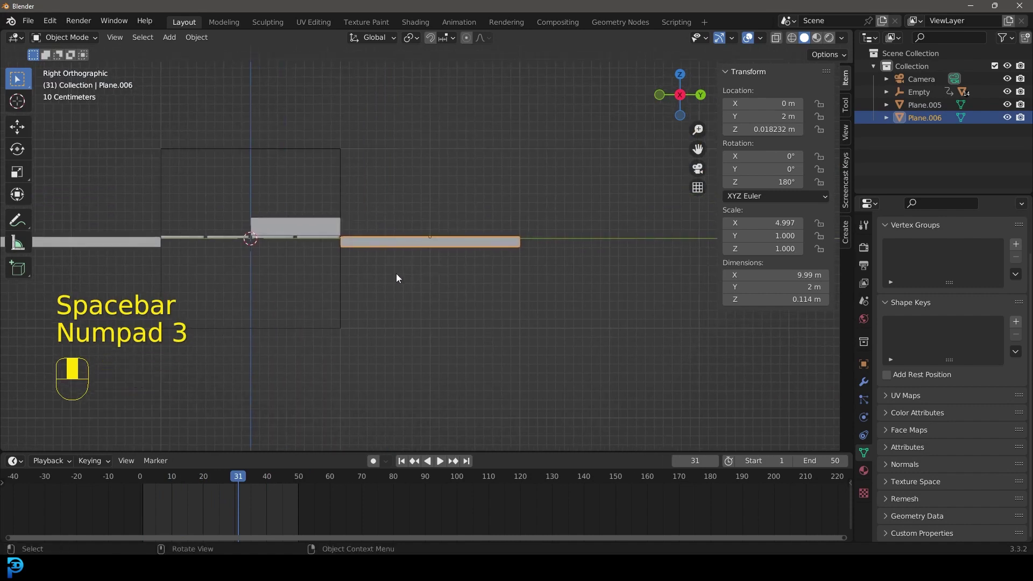
key("shift+d")
key("r")
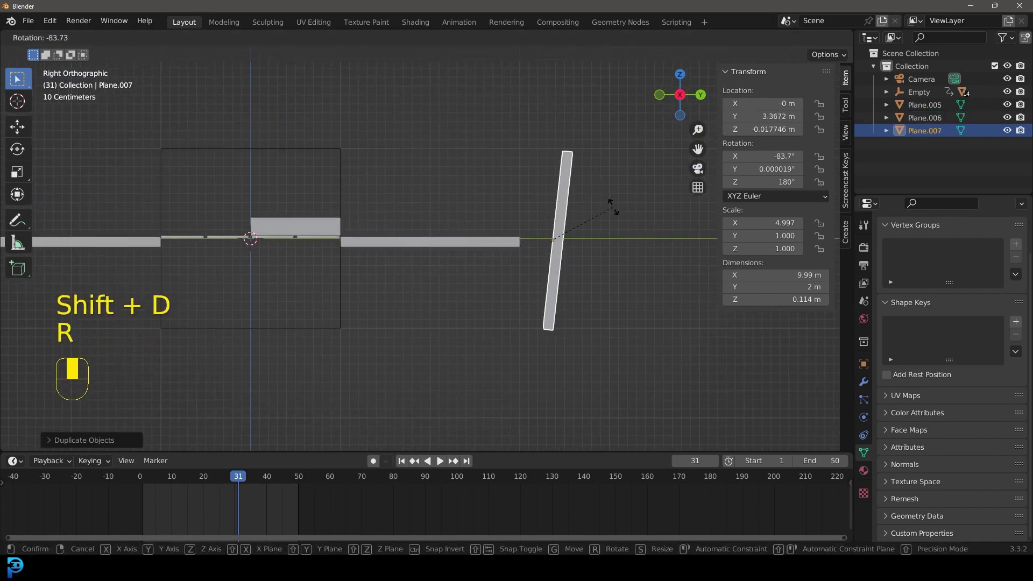
Step: Position the upright copy as a wall behind the belt at Y 3.01 m and view it through the camera
key("g")
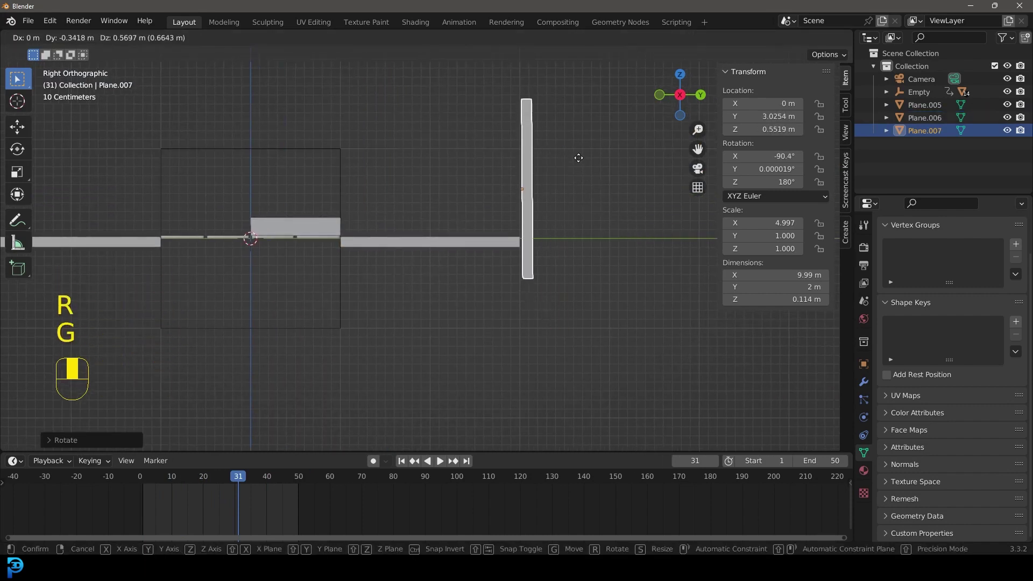
key("KP_0")
middle_click(588, 171)
key("alt+a")
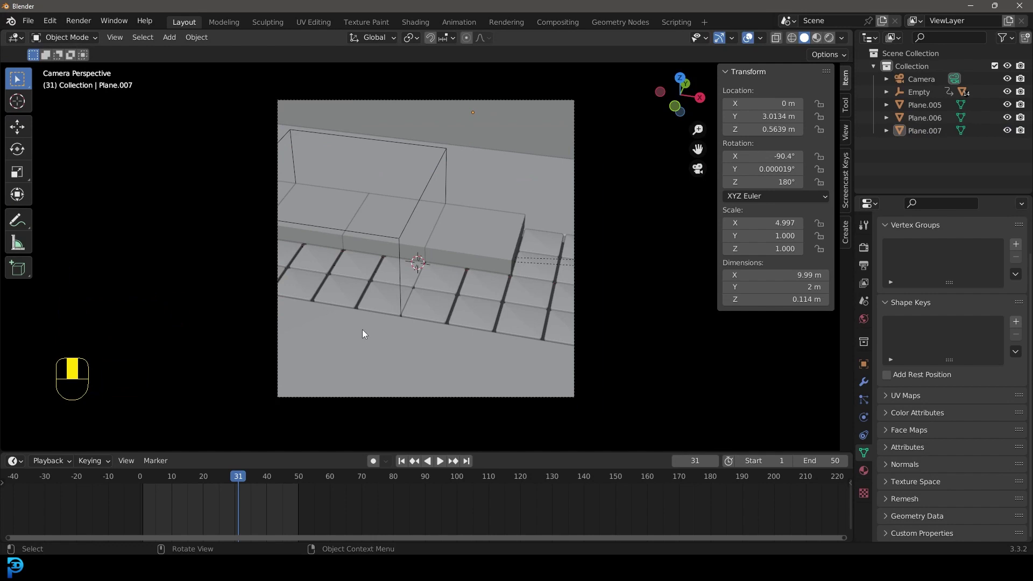
key("ctrl+b")
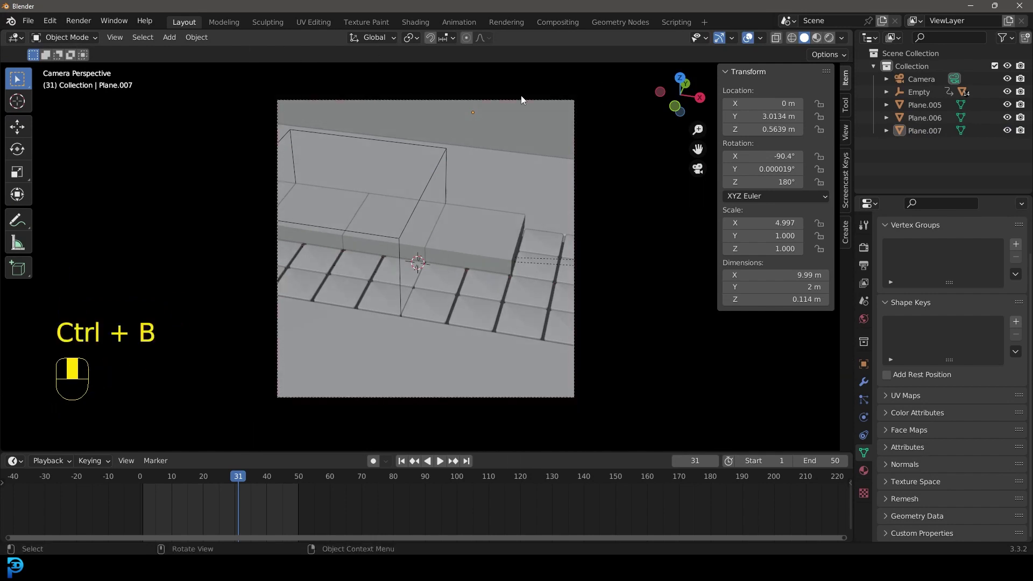
middle_click(261, 405)
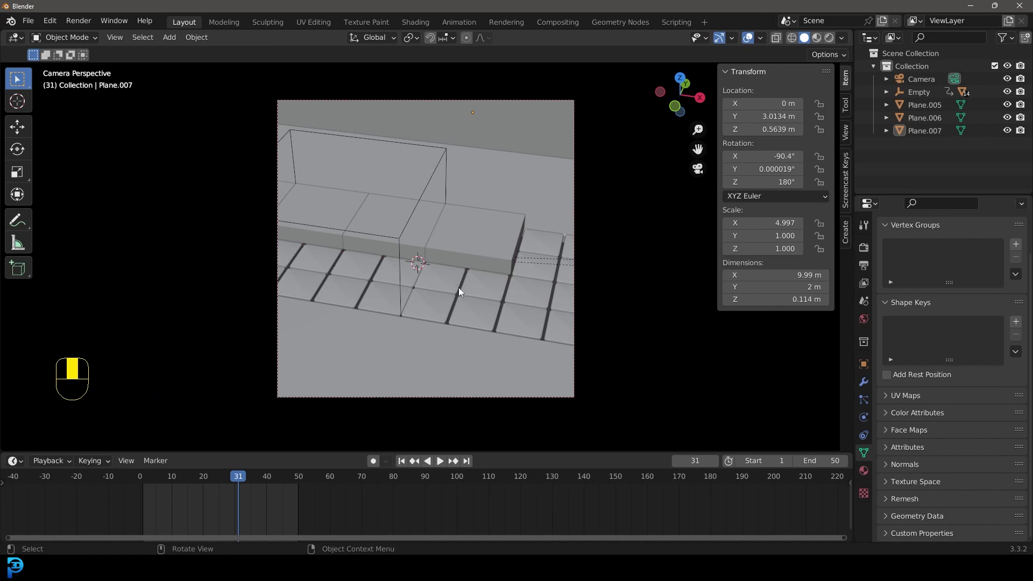
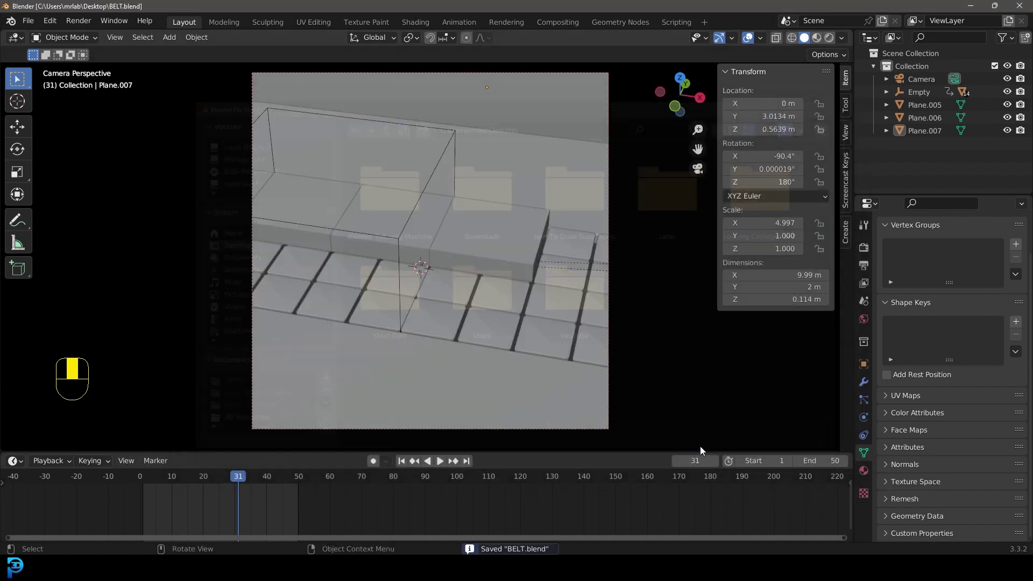
Step: Adjust settings in the Render Properties panel for Cycles GPU rendering
left_click_drag(587, 225, 614, 345)
Step: Preview in Rendered shading and add an area light raised about 4.27 m above the belt
key("z")
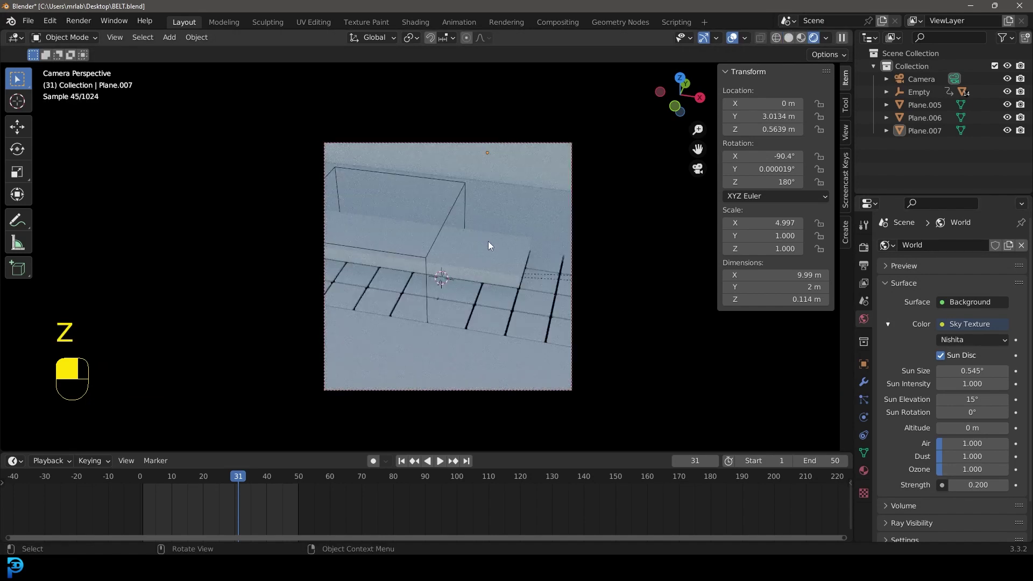
key("shift+a")
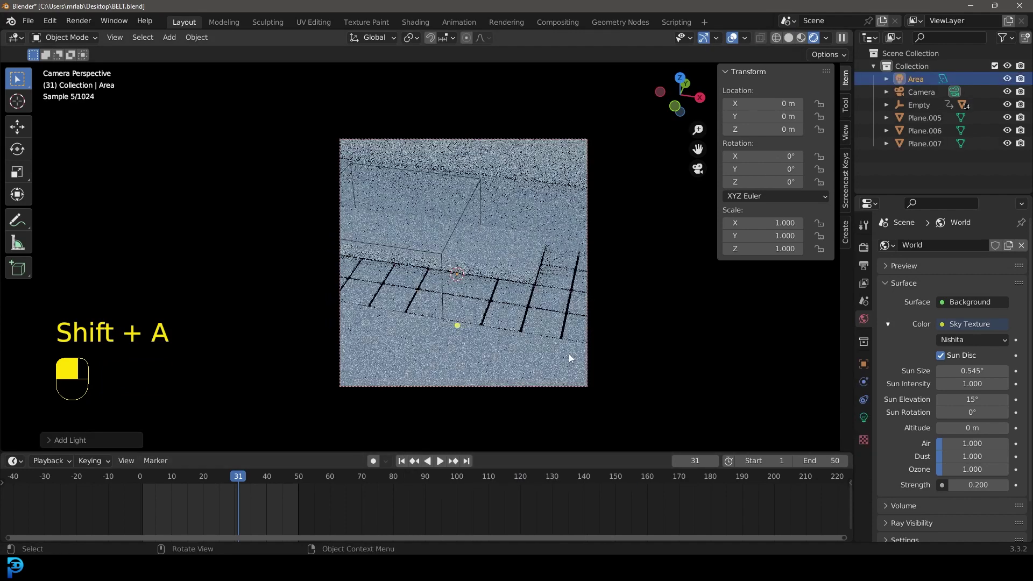
key("g")
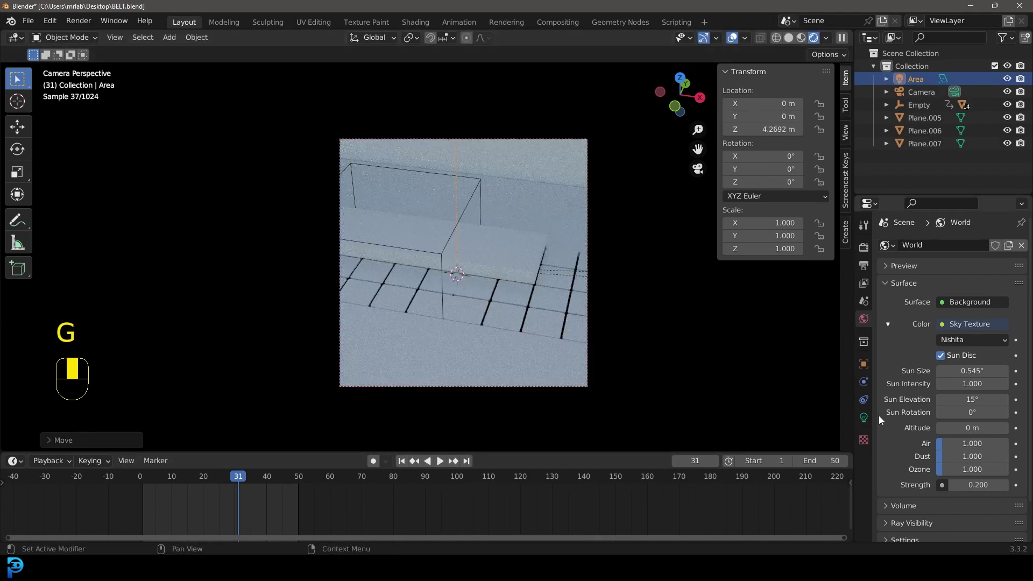
key("0")
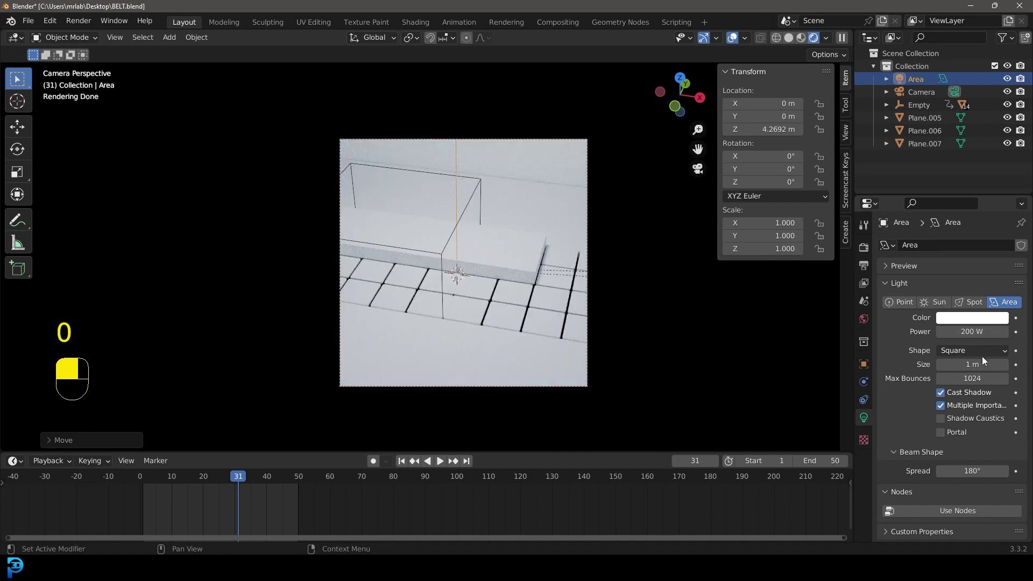